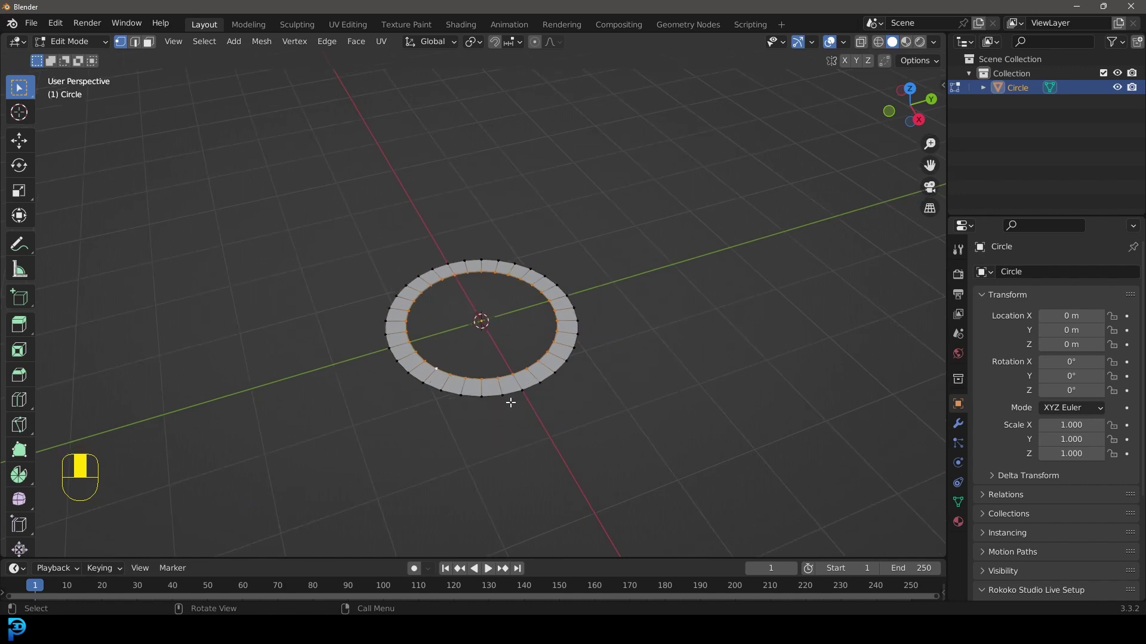
# Undo the last edit and extrude the ring's inner edge upward to start the cone.
pyautogui.press('ctrl+z')
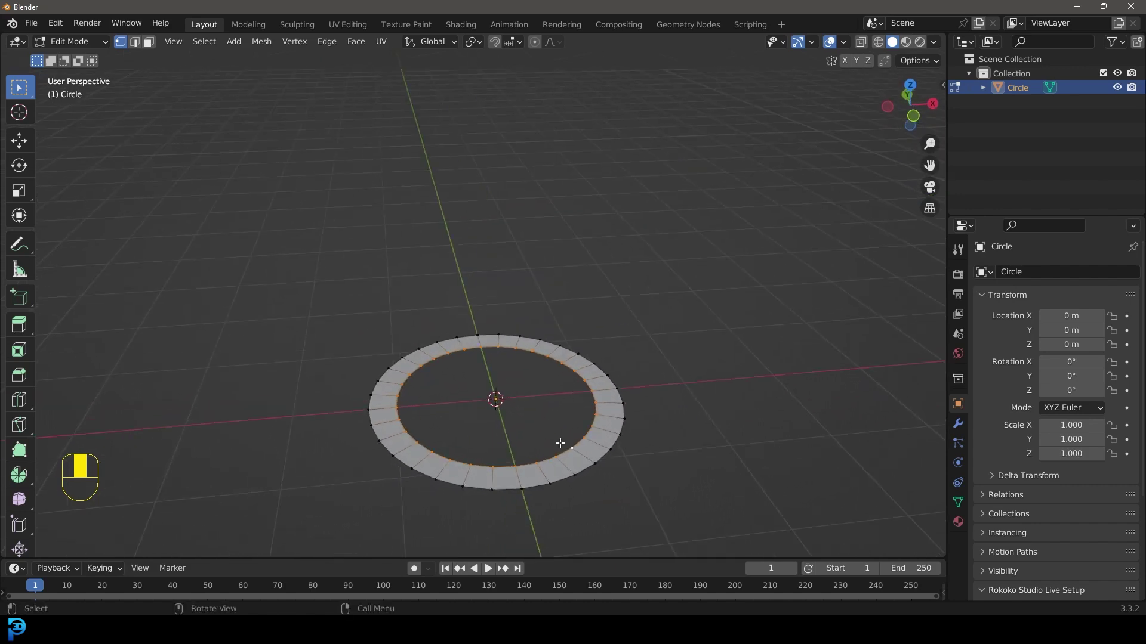
pyautogui.press('e')
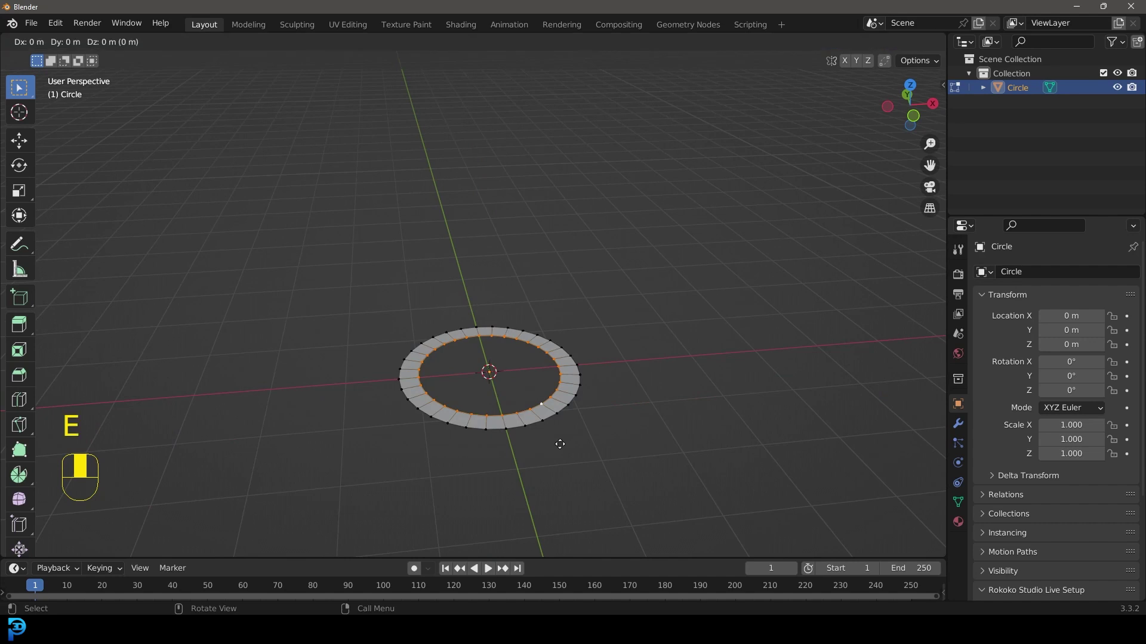
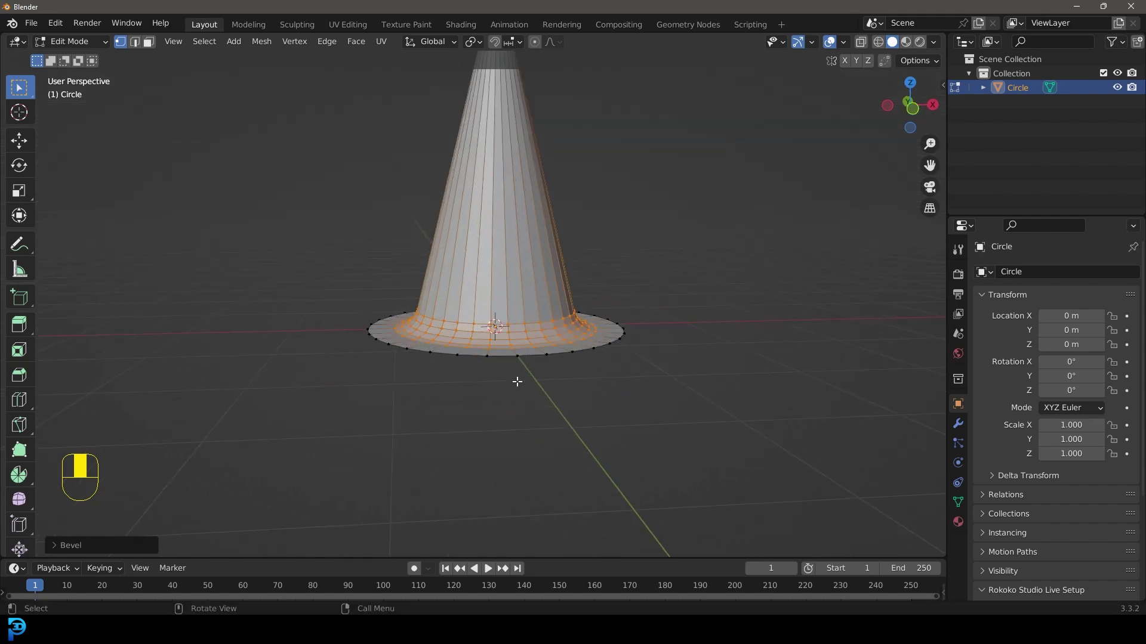
# Smooth the brimmed cone so the Subdivision modifier rounds its surface.
pyautogui.press('alt+a')
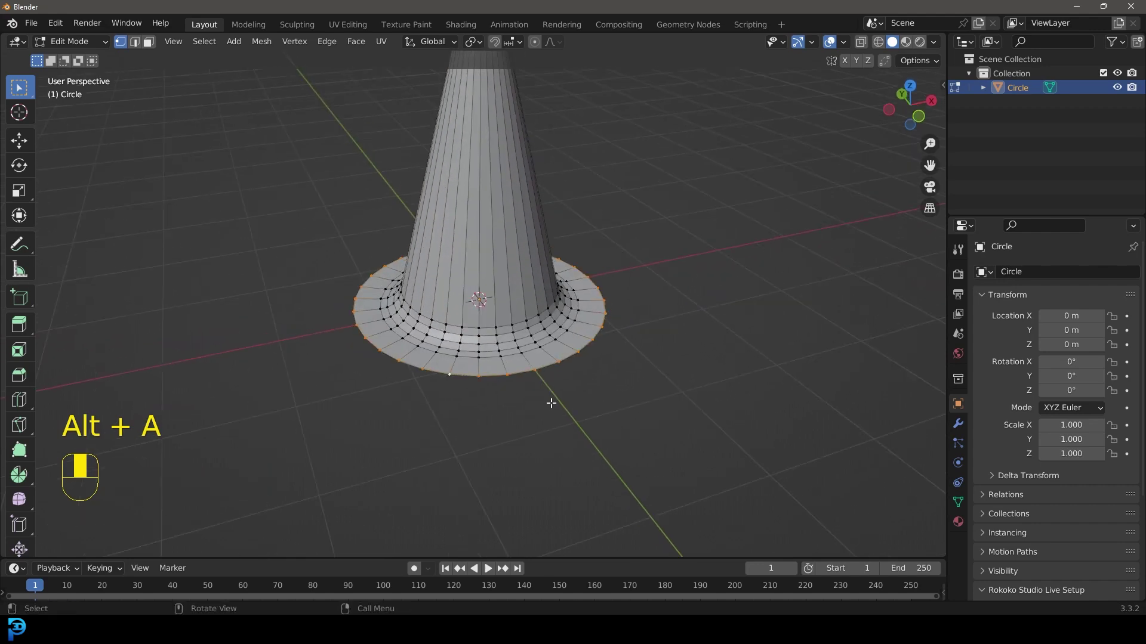
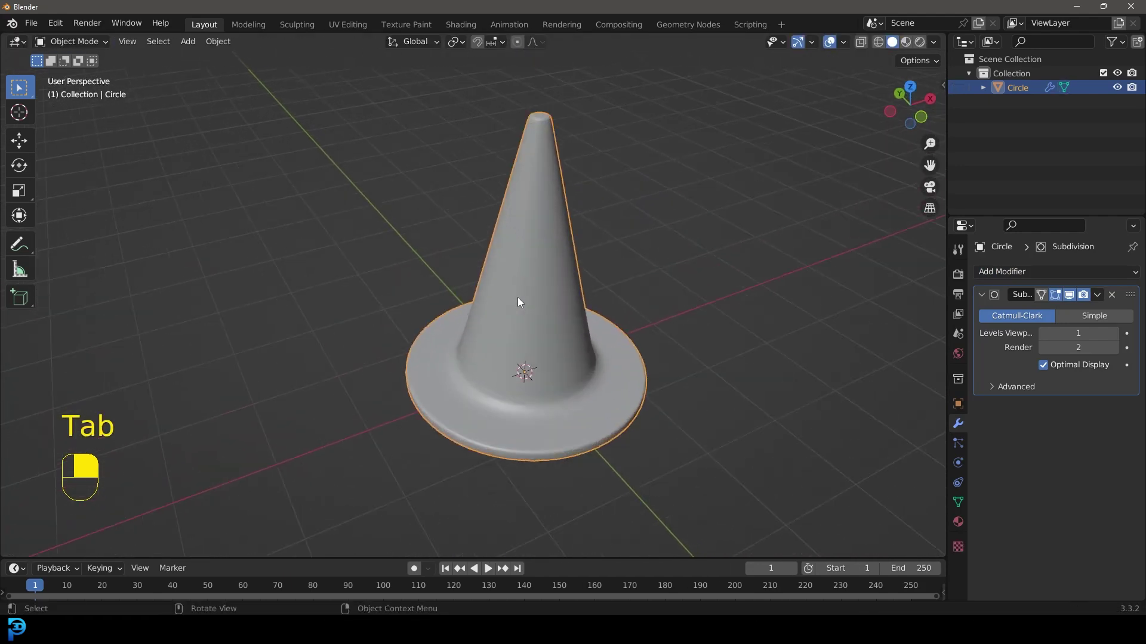
# Add a torus around the cone and thicken its ring in Edit Mode from front view.
pyautogui.press('shift+a')
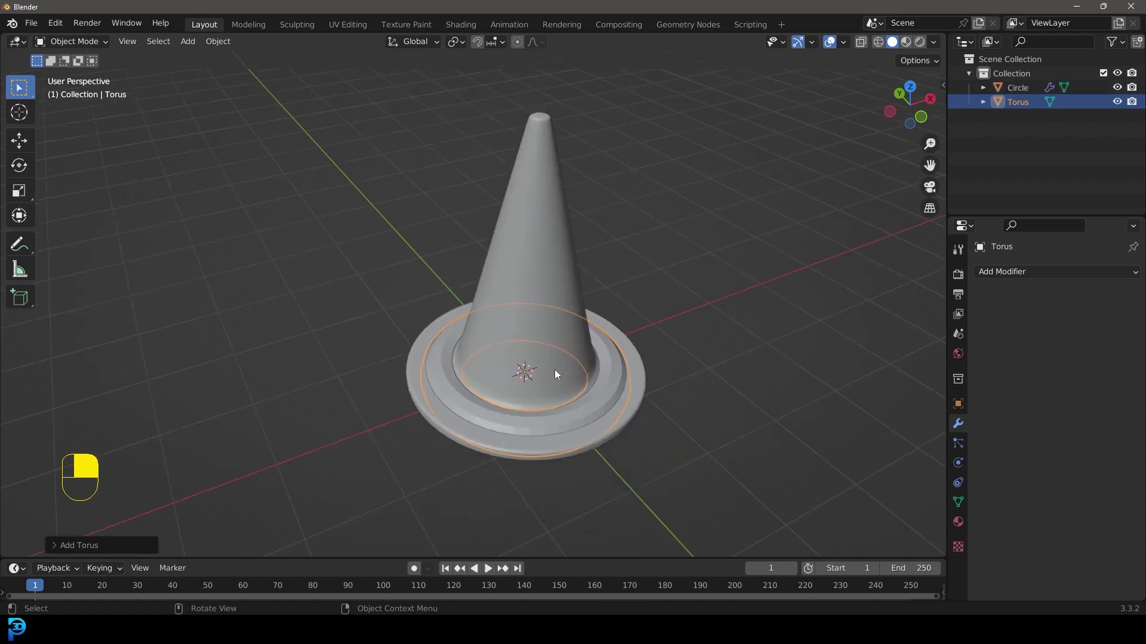
pyautogui.moveTo(565, 359); pyautogui.dragTo(584, 377)
pyautogui.press('KP_1')
pyautogui.press('g')
pyautogui.press('Tab')
pyautogui.press('alt+s')
pyautogui.press('alt+s')
# Lift the torus straight up along Z so it sits partway up the cone.
pyautogui.press('KP_1')
pyautogui.press('z')
pyautogui.press('Tab')
pyautogui.moveTo(584, 376); pyautogui.dragTo(511, 402)
pyautogui.press('g')
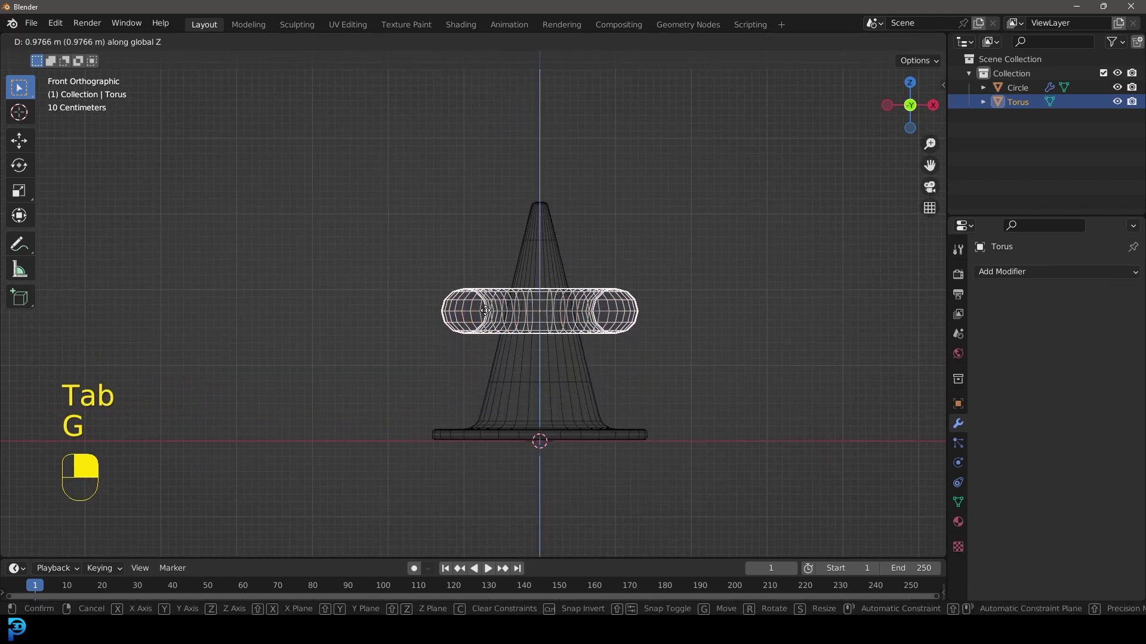
pyautogui.press('z')
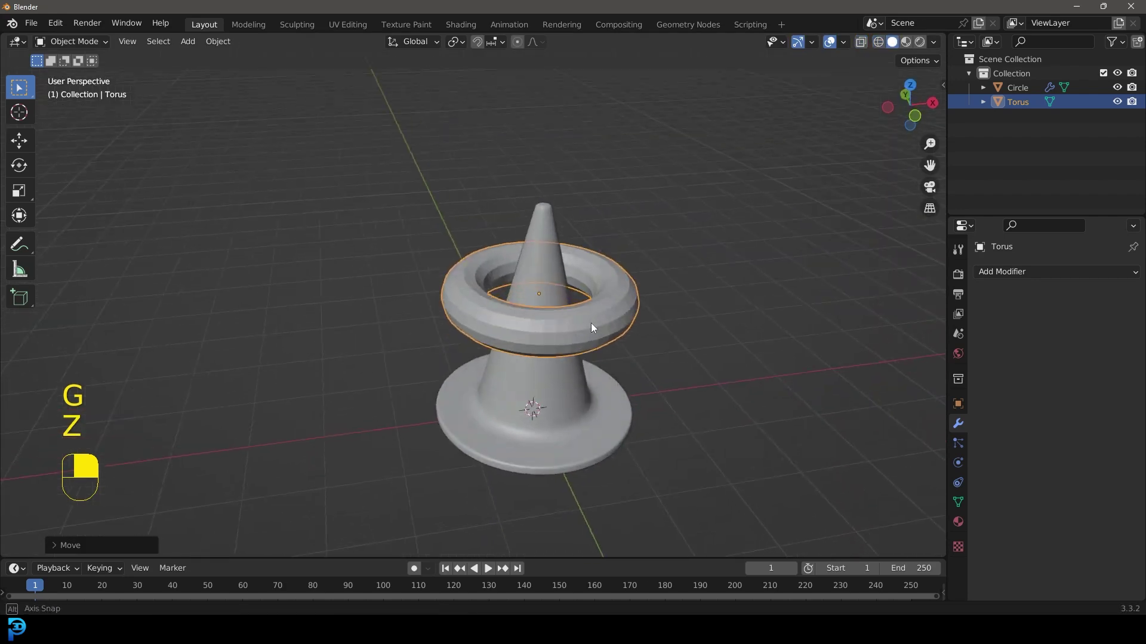
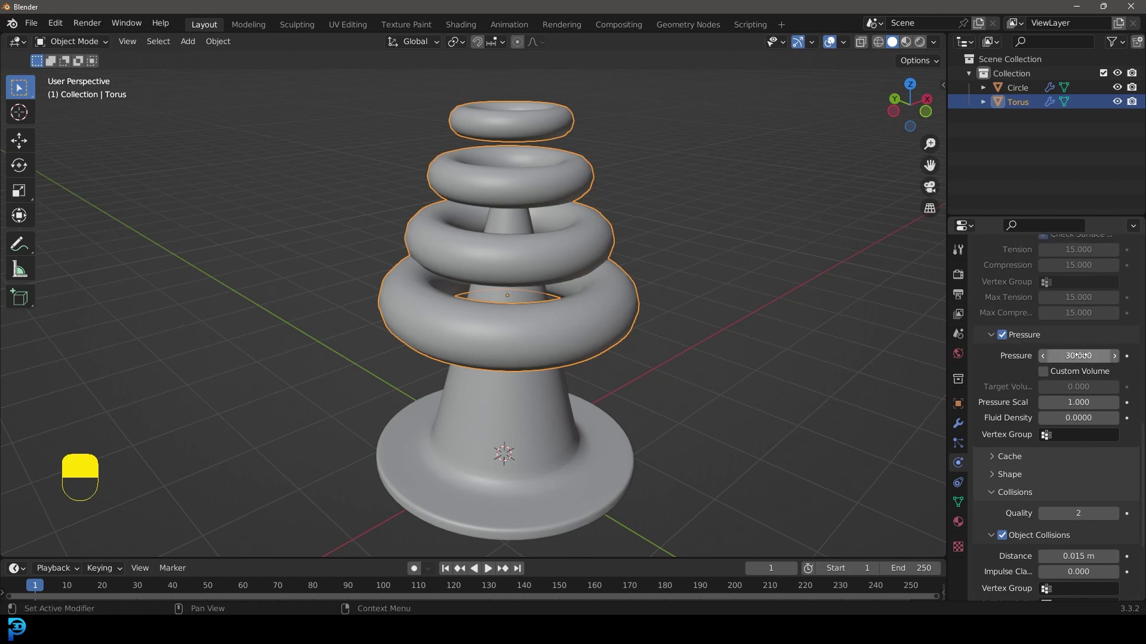
# Orbit the view to look at the torus rings before giving them cloth physics.
pyautogui.moveTo(548, 412); pyautogui.dragTo(1040, 290)
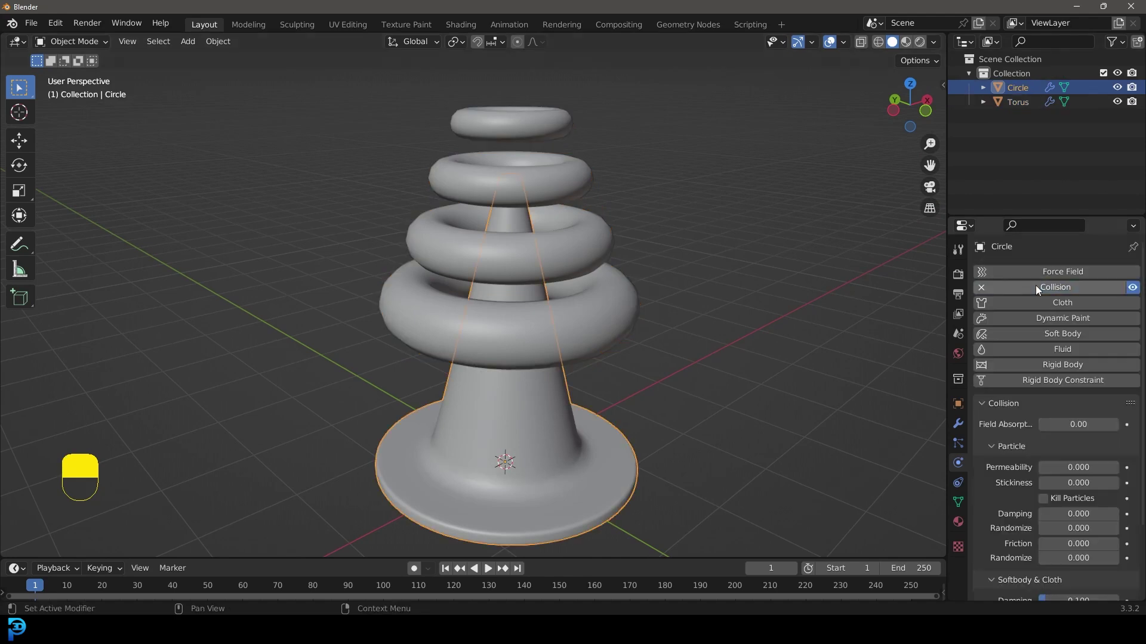
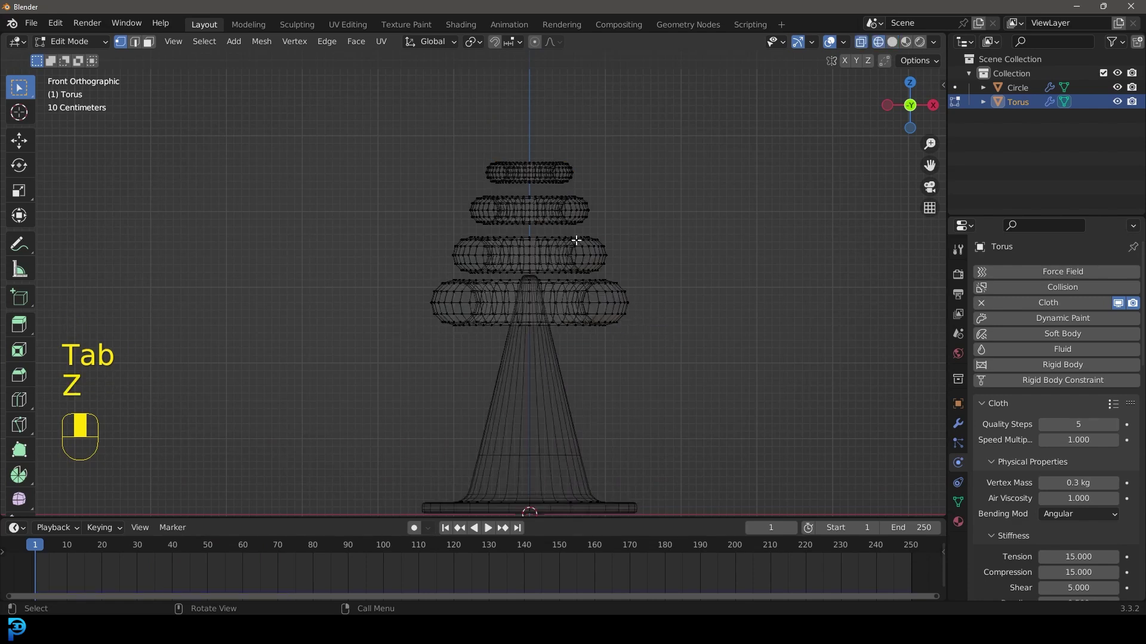
# Select each ring's linked geometry and scale it to adjust the fit around the cone.
pyautogui.press('ctrl+l')
pyautogui.press('s')
pyautogui.press('ctrl+l')
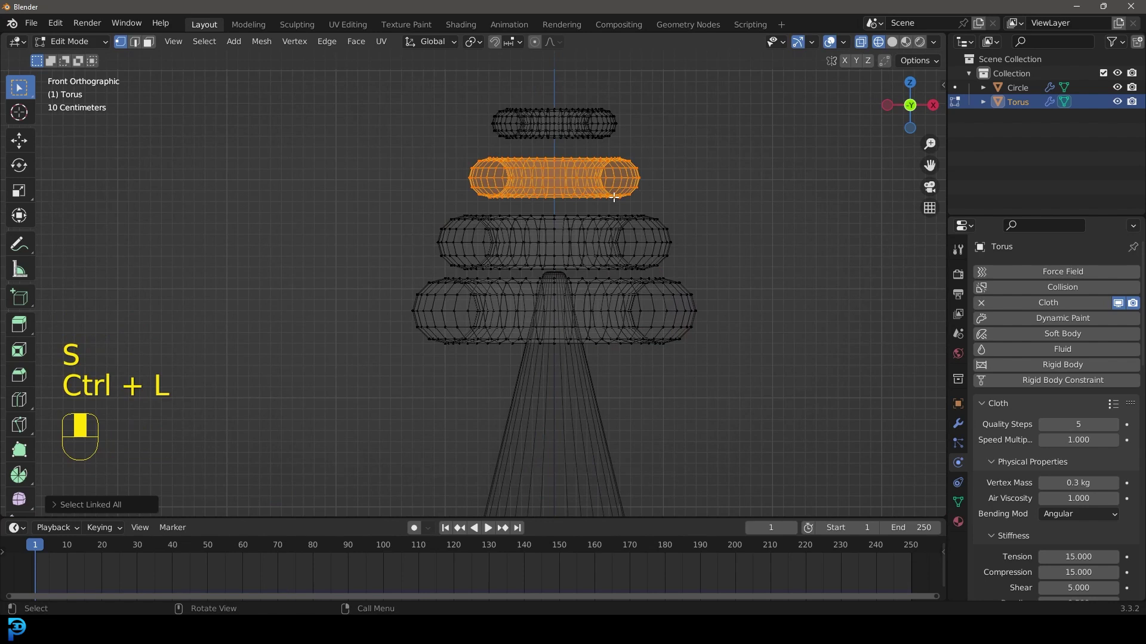
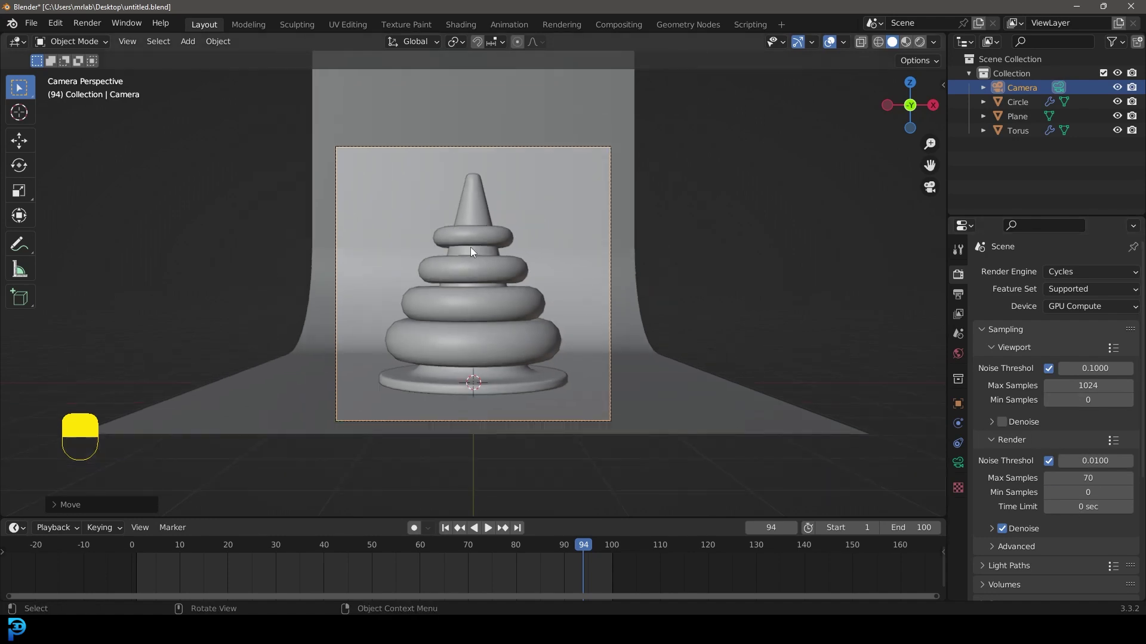
# Save the blend file and bring up the texture choices for the world colour.
pyautogui.moveTo(485, 247); pyautogui.dragTo(575, 237)
pyautogui.press('ctrl+s')
pyautogui.press('ctrl+s')
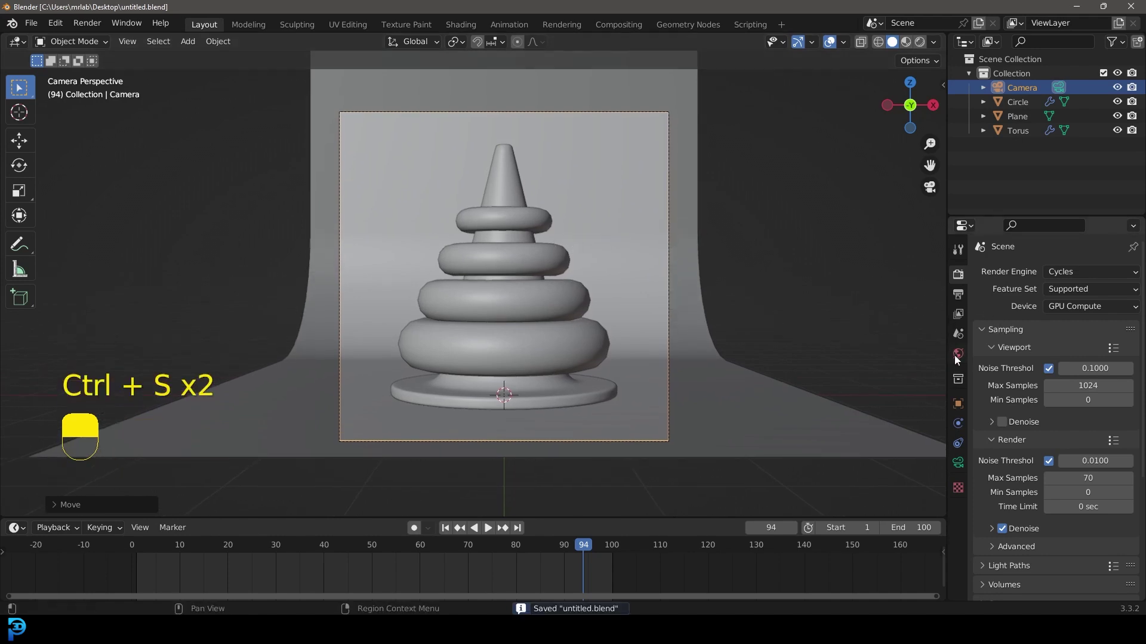
pyautogui.moveTo(962, 359); pyautogui.dragTo(1047, 364)
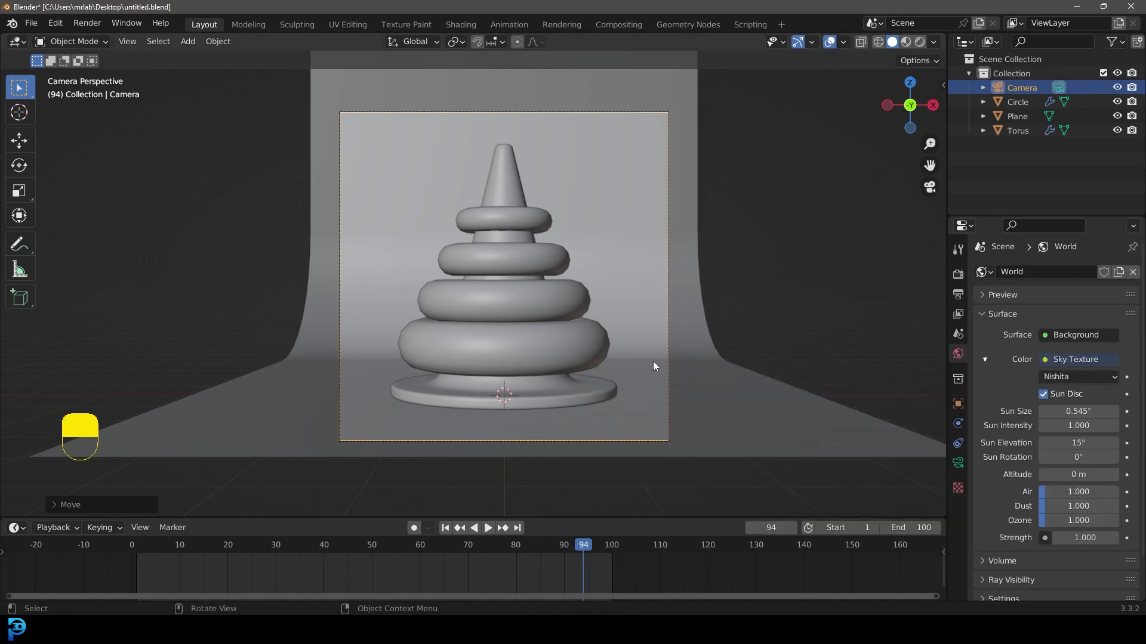
# Set a render border and switch the camera view to a rendered Cycles preview.
pyautogui.press('ctrl+b')
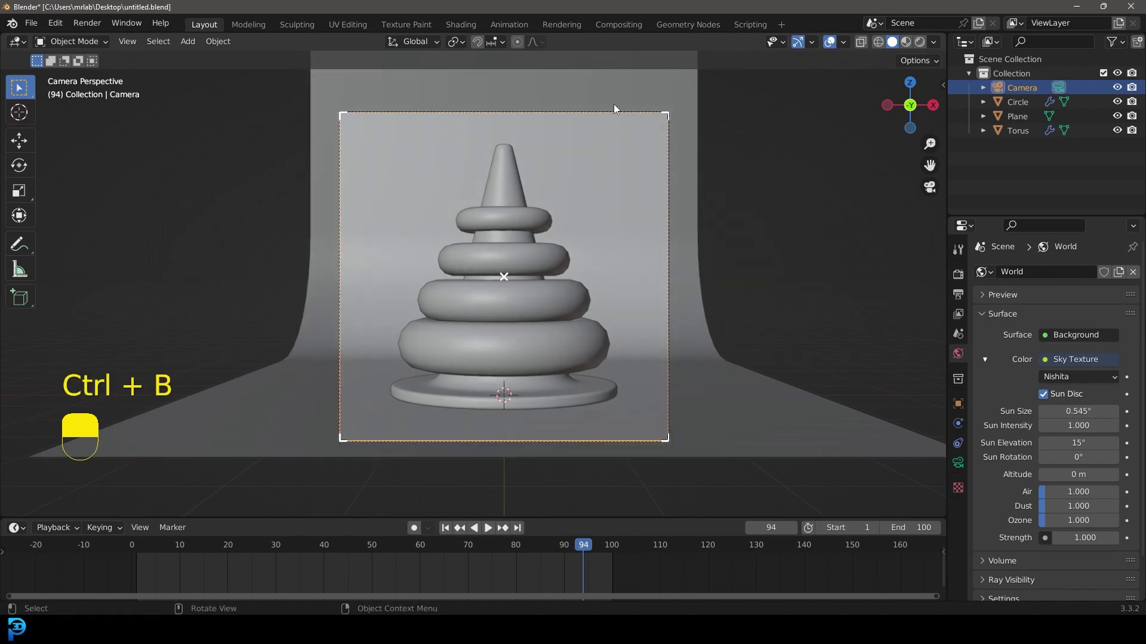
pyautogui.press('z')
# Adjust the view and bring up the add list to insert an area light.
pyautogui.moveTo(530, 241); pyautogui.dragTo(491, 278)
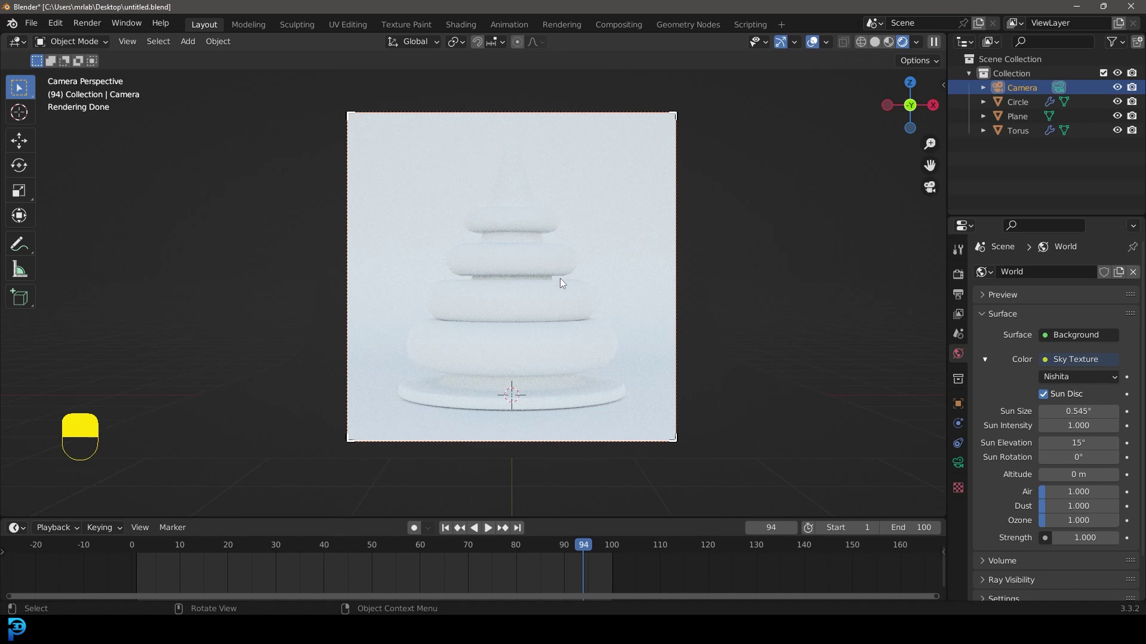
pyautogui.press('shift+a')
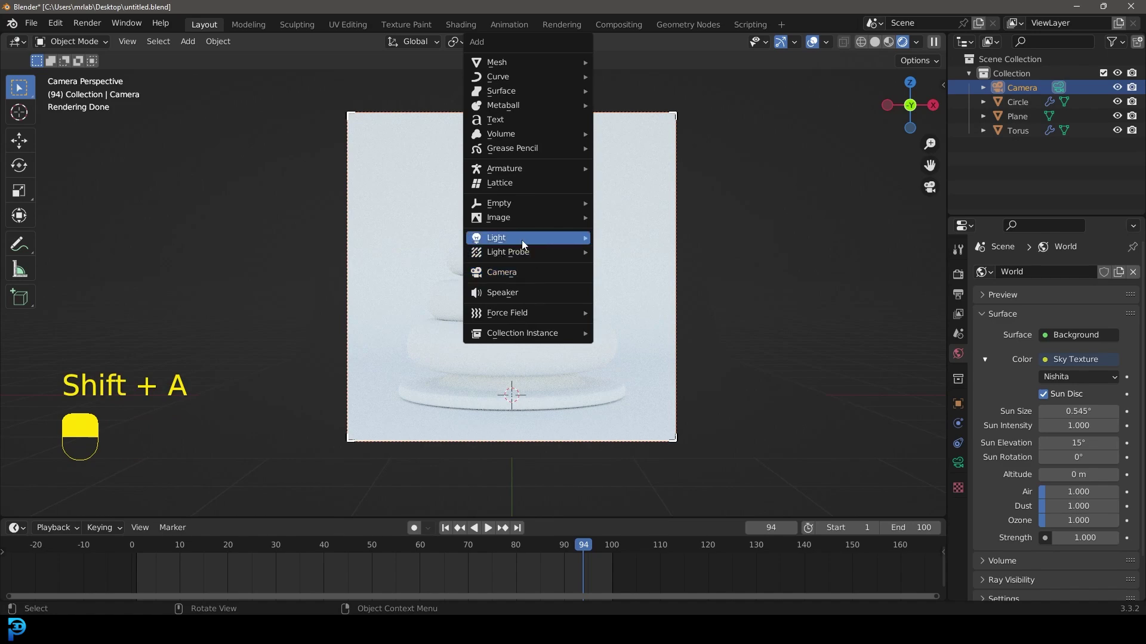